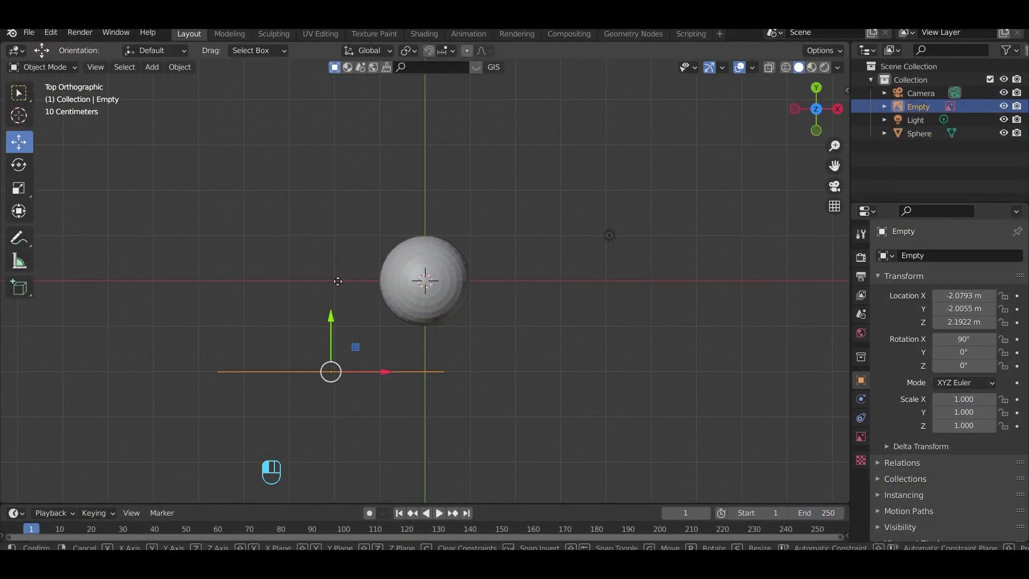
# - Select the UV sphere and raise it above the ground line in front view
pyautogui.click(820, 128)
pyautogui.click(426, 266)
pyautogui.moveTo(428, 251); pyautogui.dragTo(429, 207)
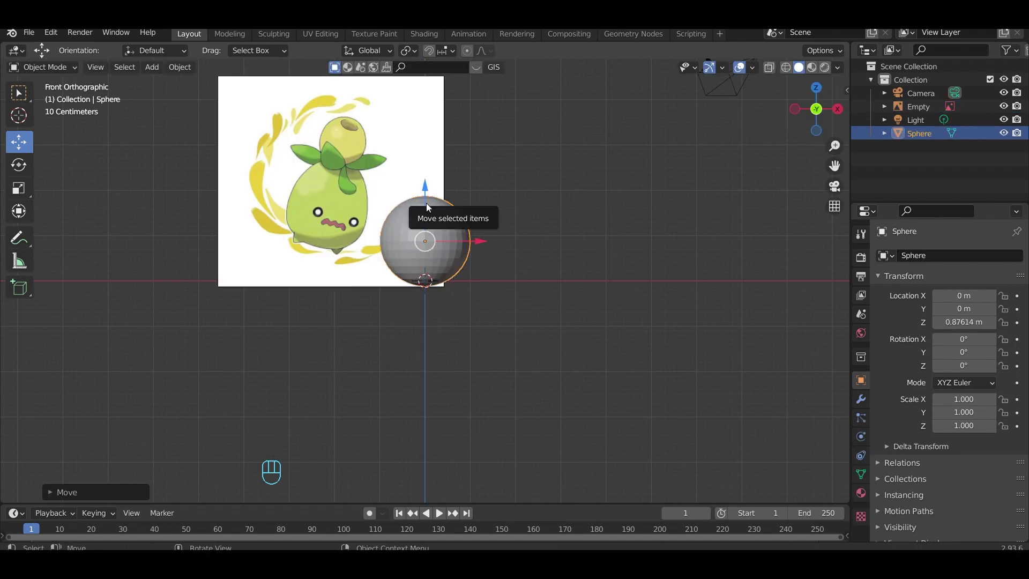
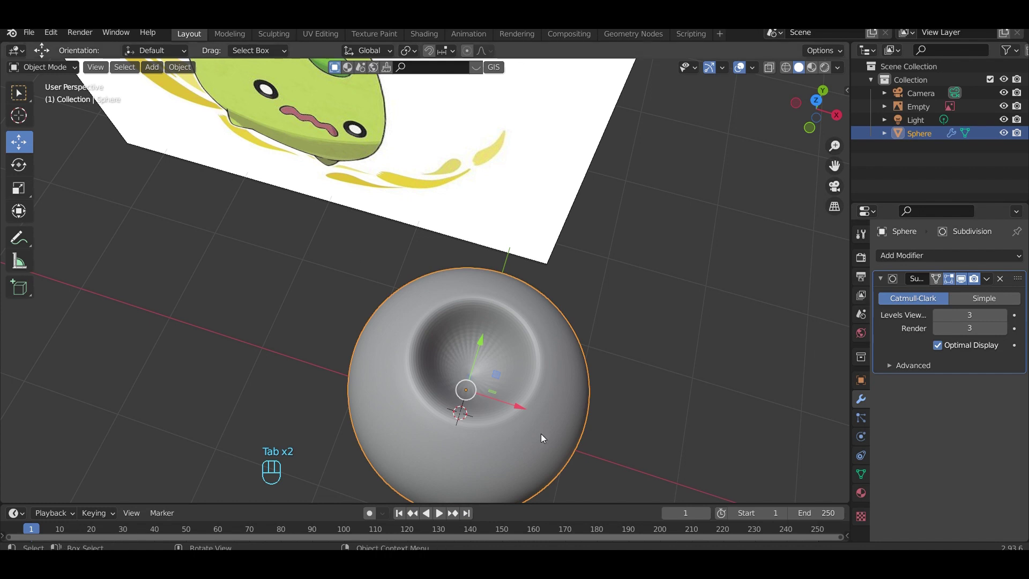
# - Enter Edit Mode and slide the top edge loop to narrow the bulb's opening
pyautogui.press('Tab')
pyautogui.press('ctrl+r')
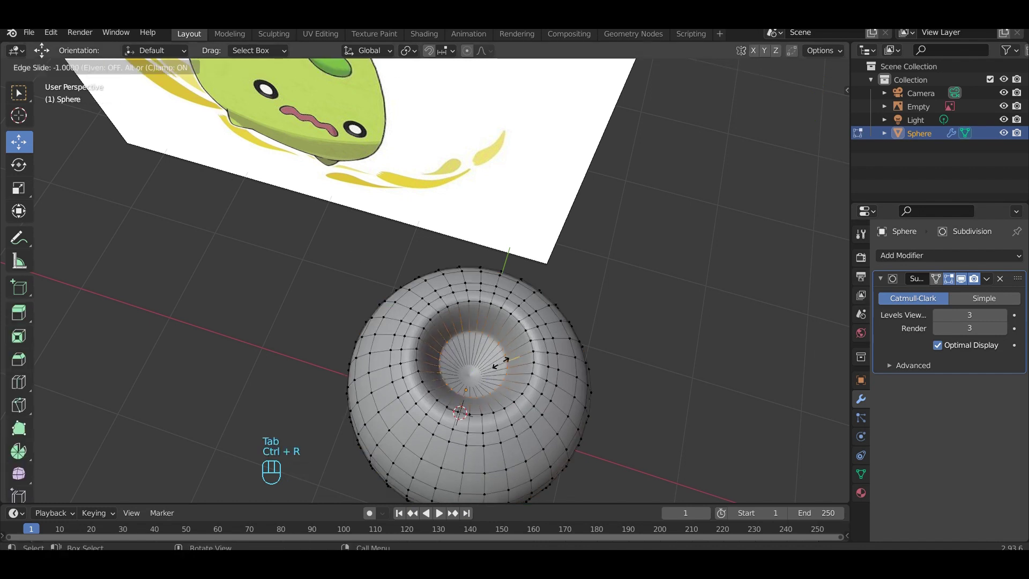
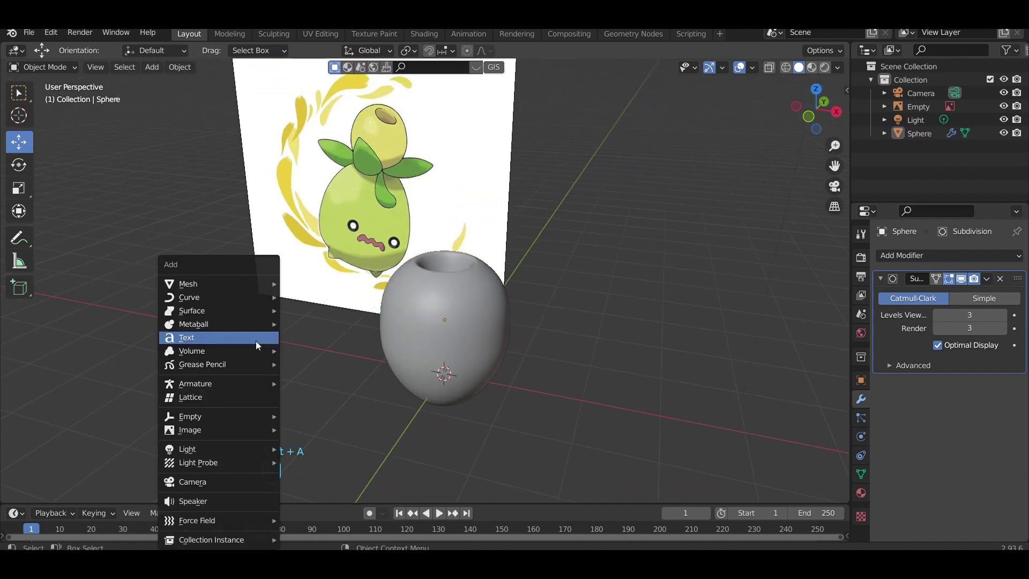
# - Add a new sphere for the leaves and select the tall leaf-shaped oval
pyautogui.click(498, 387)
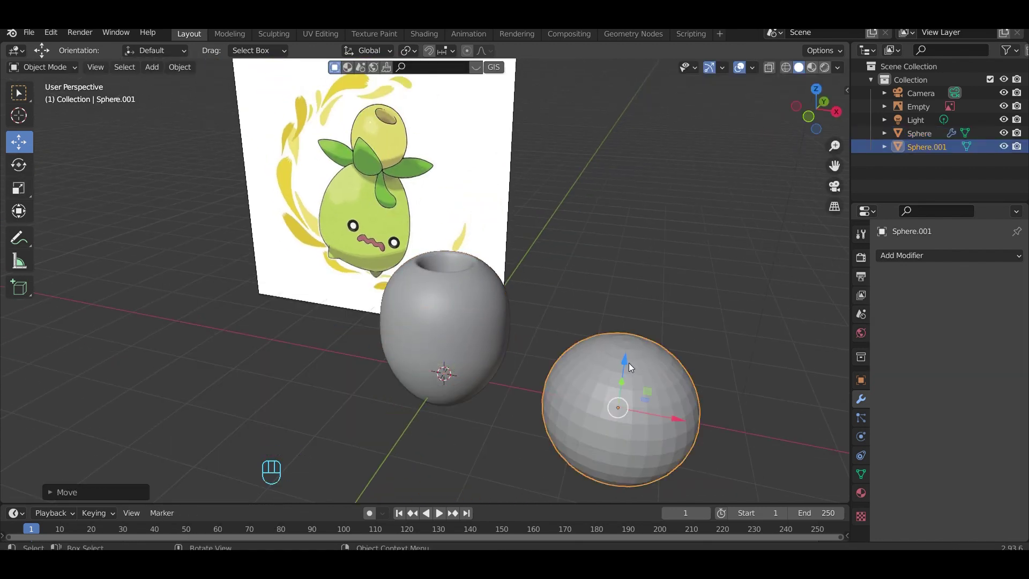
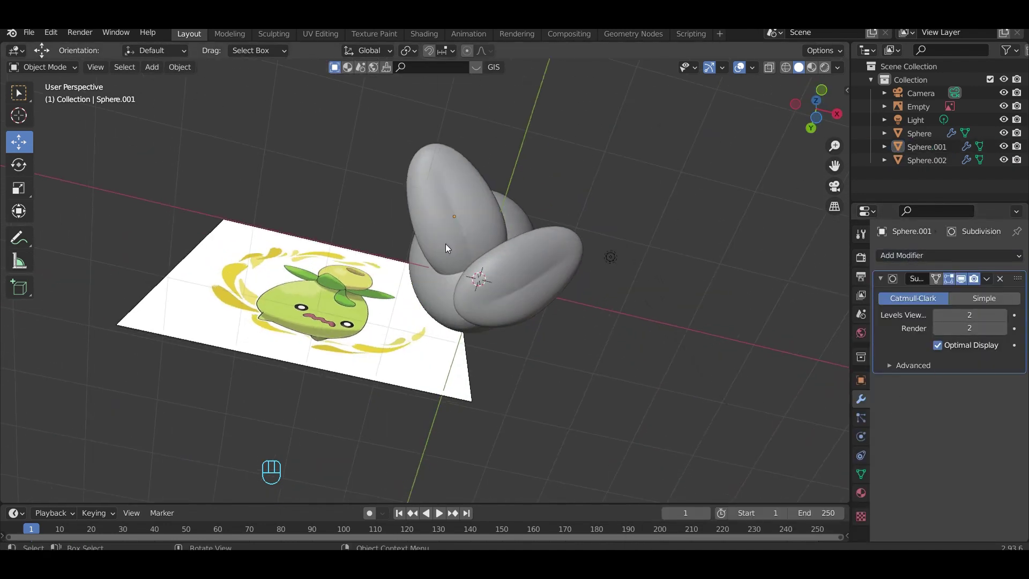
pyautogui.click(17, 195)
# - Isolate the leaf oval on its own and enter Edit Mode on its mesh
pyautogui.click(23, 150)
pyautogui.press('Tab')
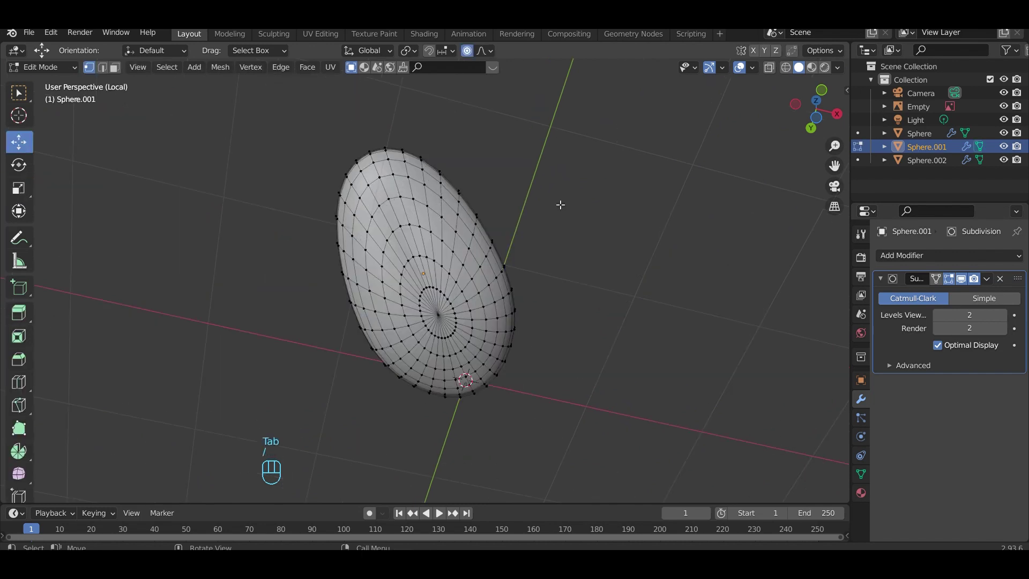
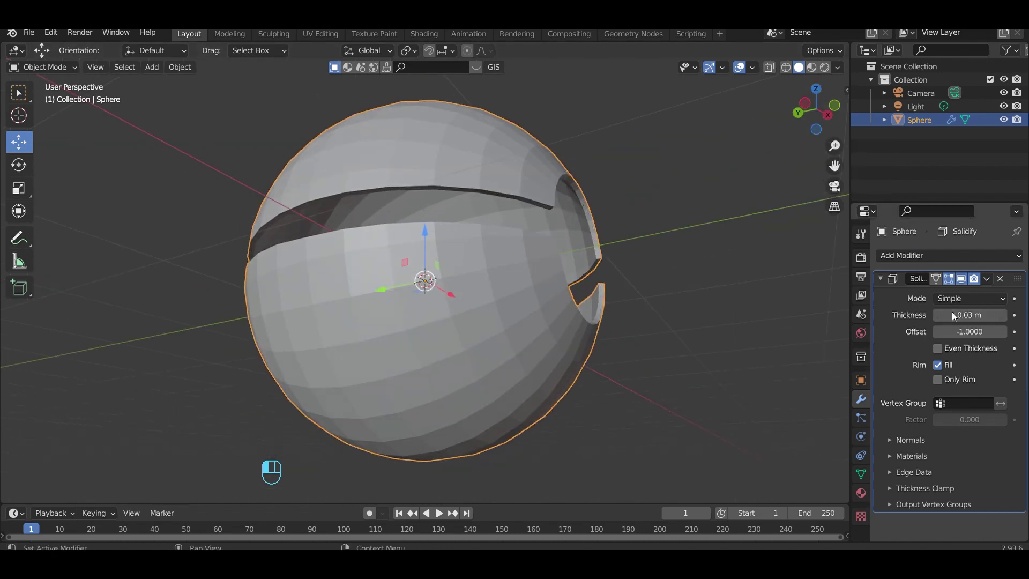
# - Orbit around the split sphere to inspect the round opening, then deselect
pyautogui.moveTo(826, 121); pyautogui.dragTo(881, 224)
pyautogui.moveTo(885, 281); pyautogui.dragTo(886, 280)
pyautogui.moveTo(901, 262); pyautogui.dragTo(756, 502)
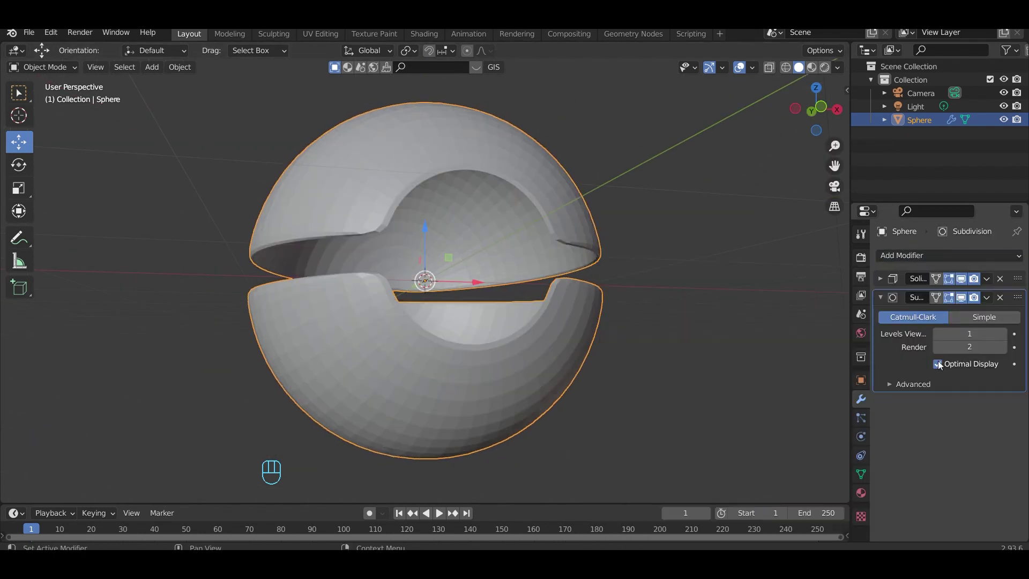
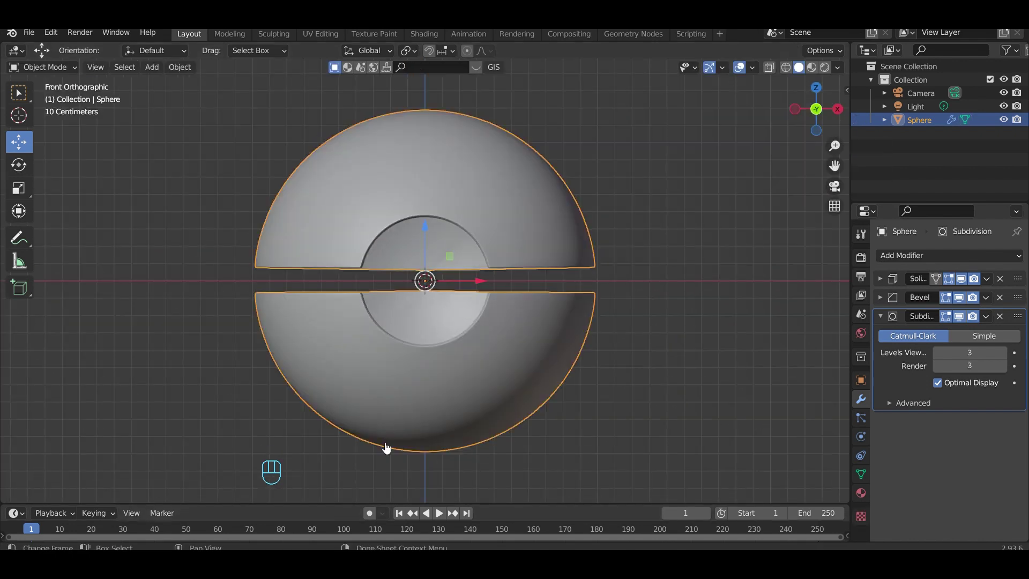
pyautogui.click(224, 334)
# - Rotate the inner sphere Sphere.001 by 90 degrees about the X axis
pyautogui.click(356, 355)
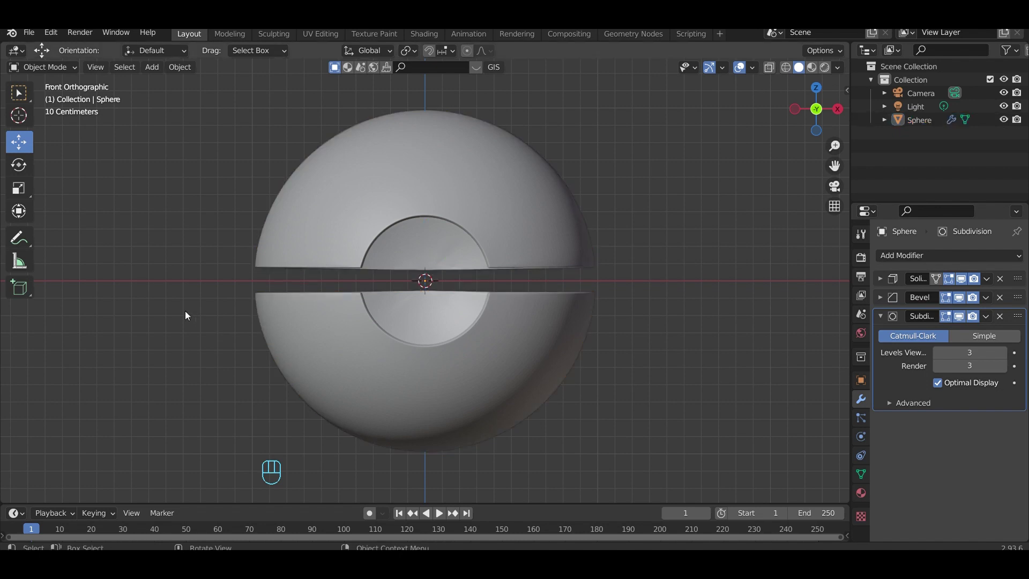
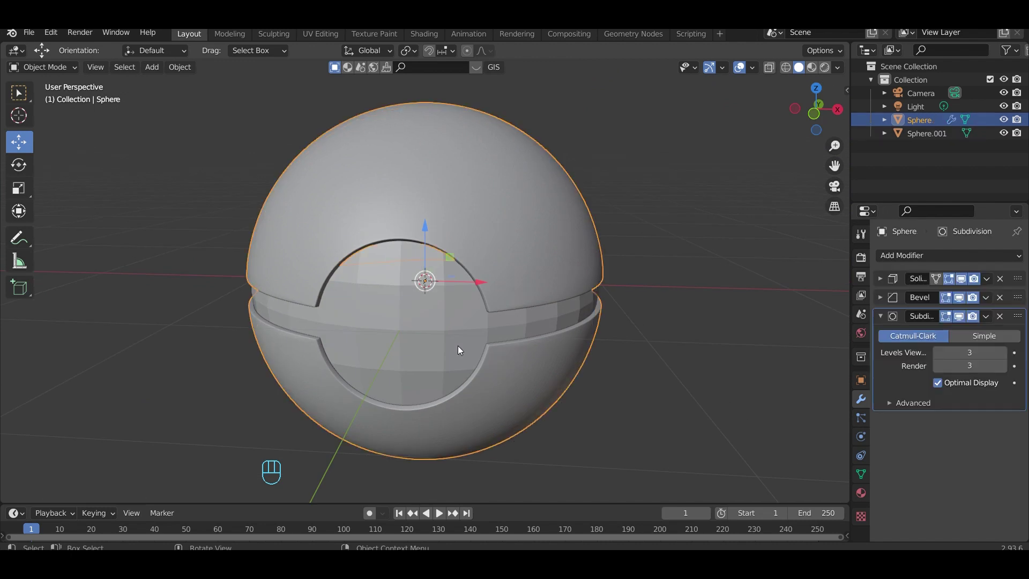
pyautogui.press('r')
pyautogui.press('x')
pyautogui.press('9')
pyautogui.press('0')
pyautogui.press('Return')
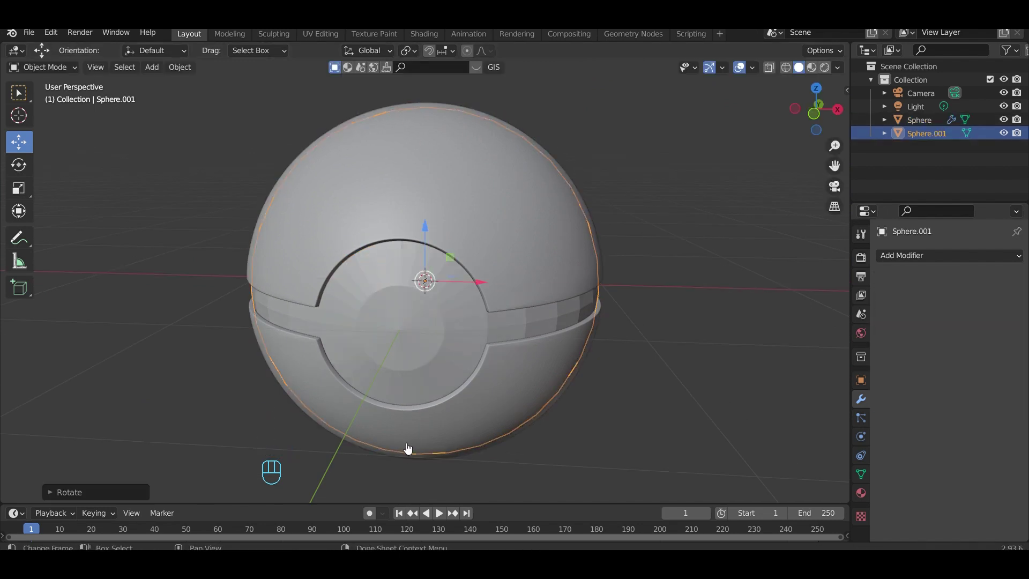
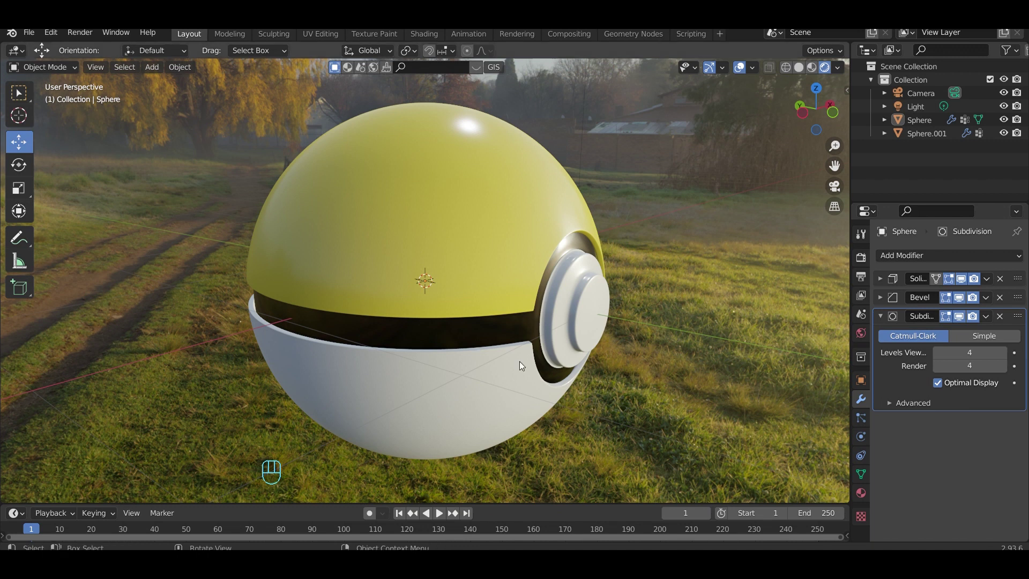
# - Select the button object Sphere.001 and enter Edit Mode on its mesh
pyautogui.click(578, 313)
pyautogui.press('Tab')
pyautogui.doubleClick(14, 139)
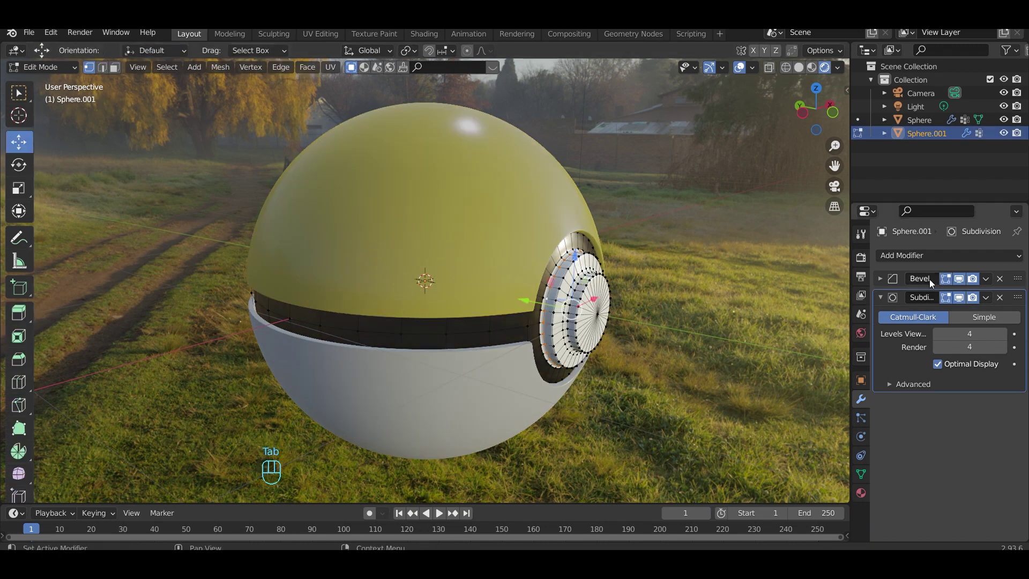